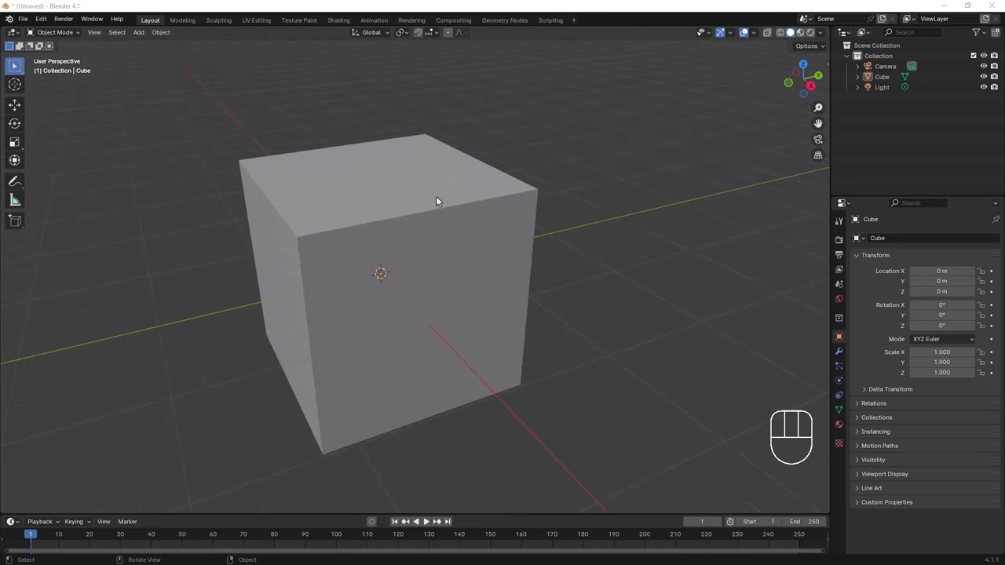
Select the default cube in the viewport after orbiting around it
left_click_drag(437, 201, 452, 198)
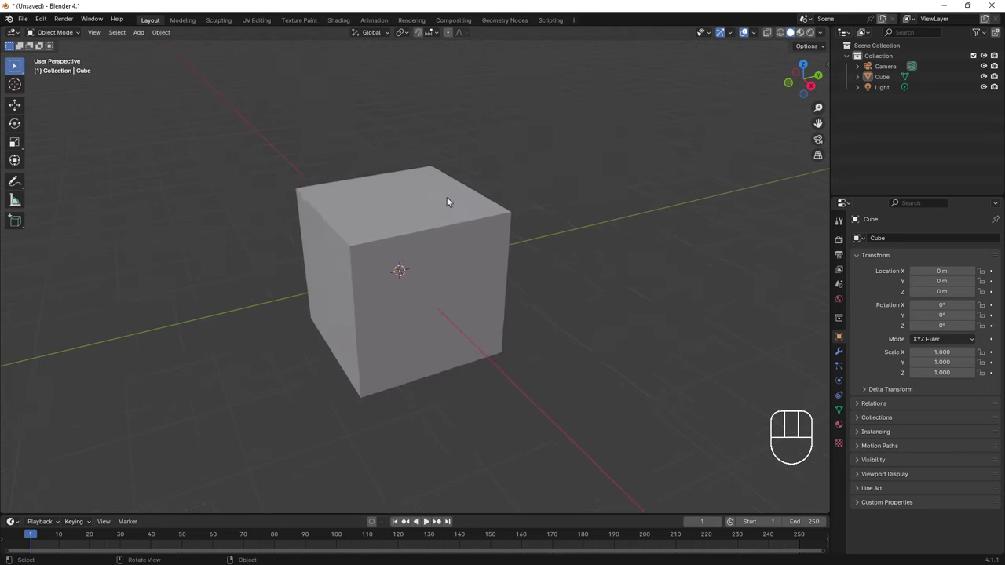
left_click_drag(469, 216, 465, 217)
left_click(392, 218)
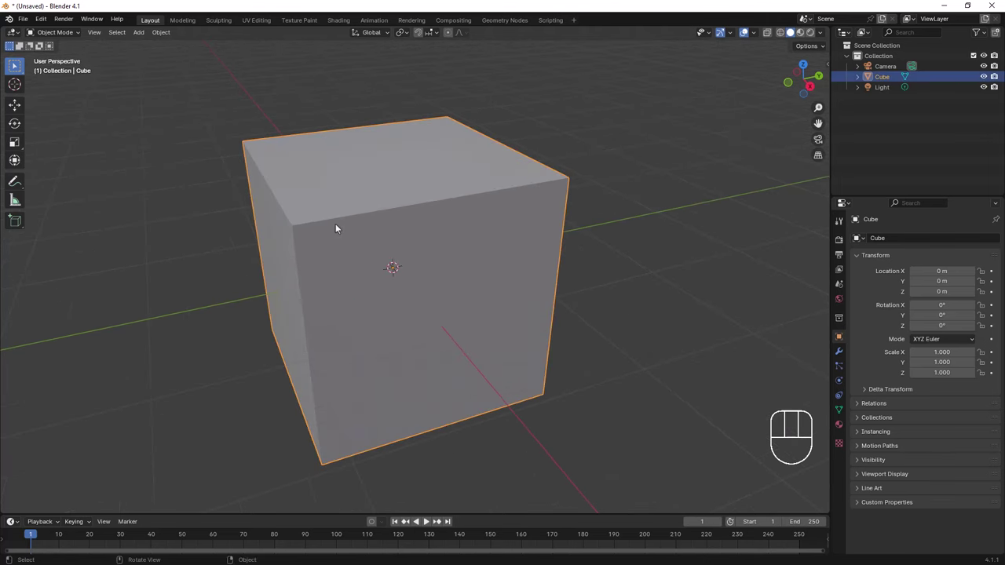
key("Tab")
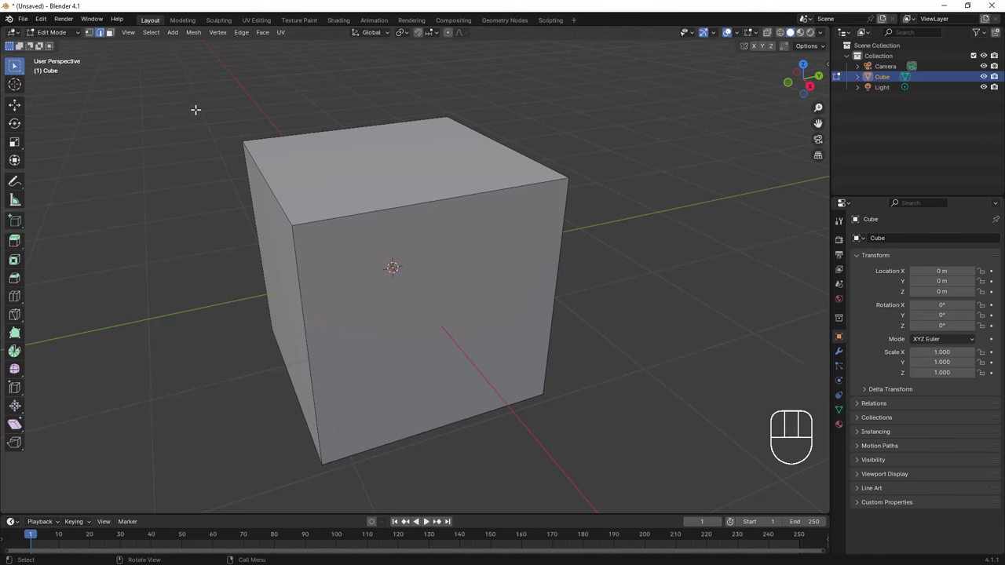
left_click(257, 154)
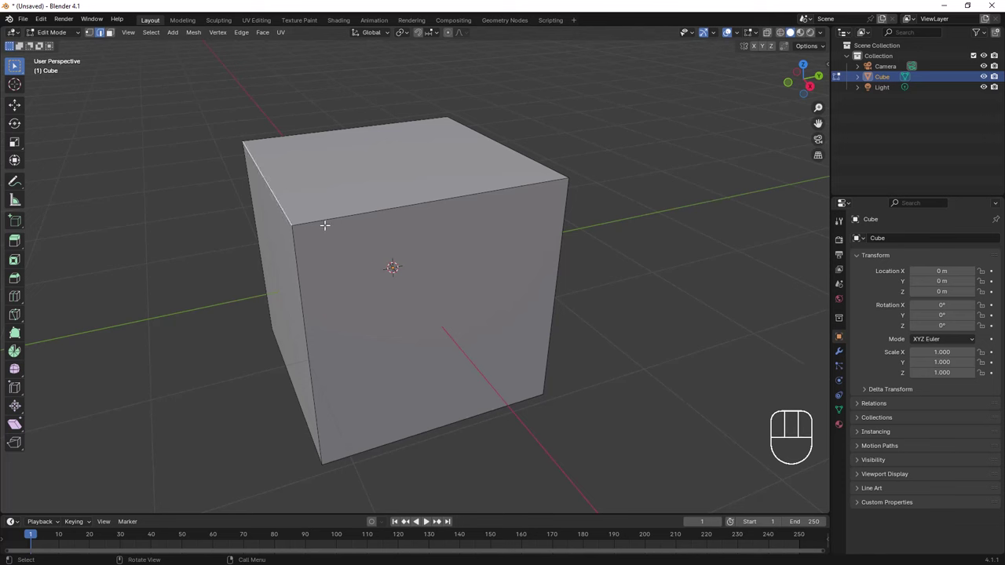
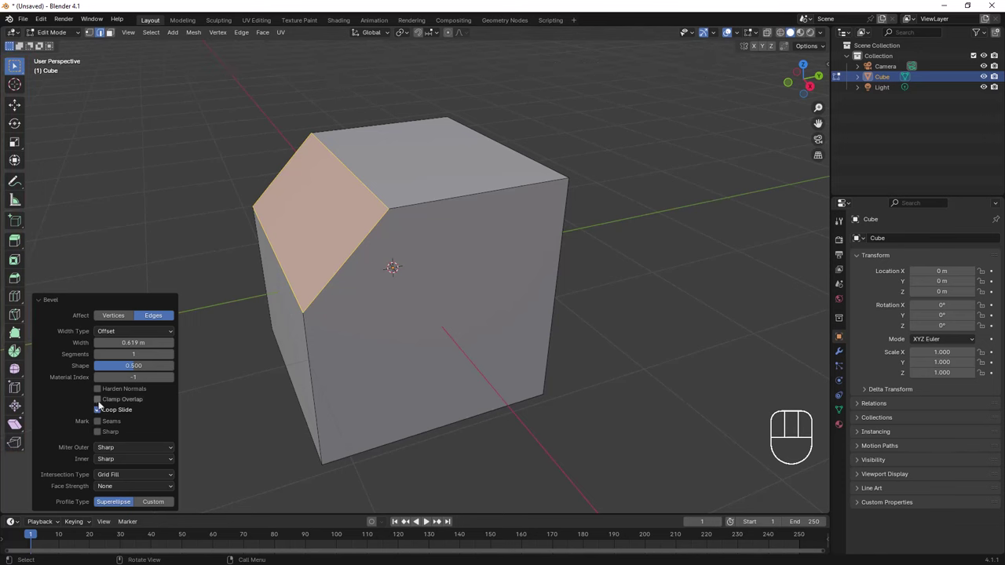
left_click(102, 402)
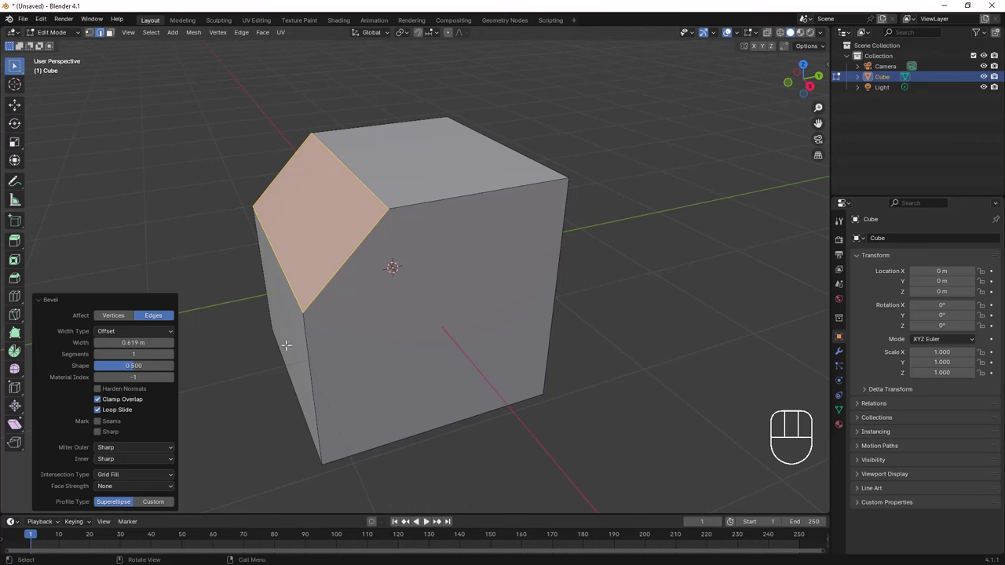
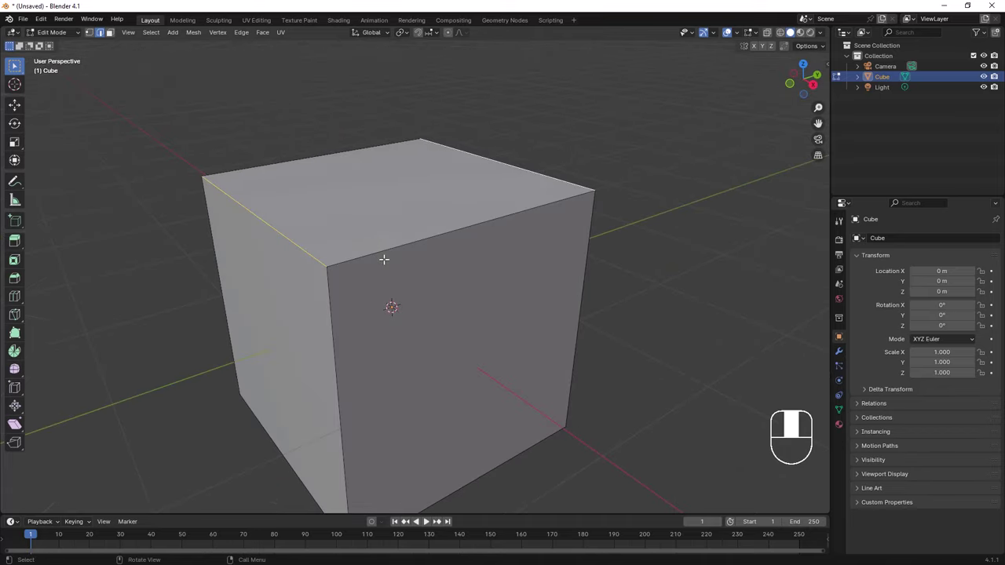
Start a Ctrl+B bevel on the two selected top edges
key("ctrl+b")
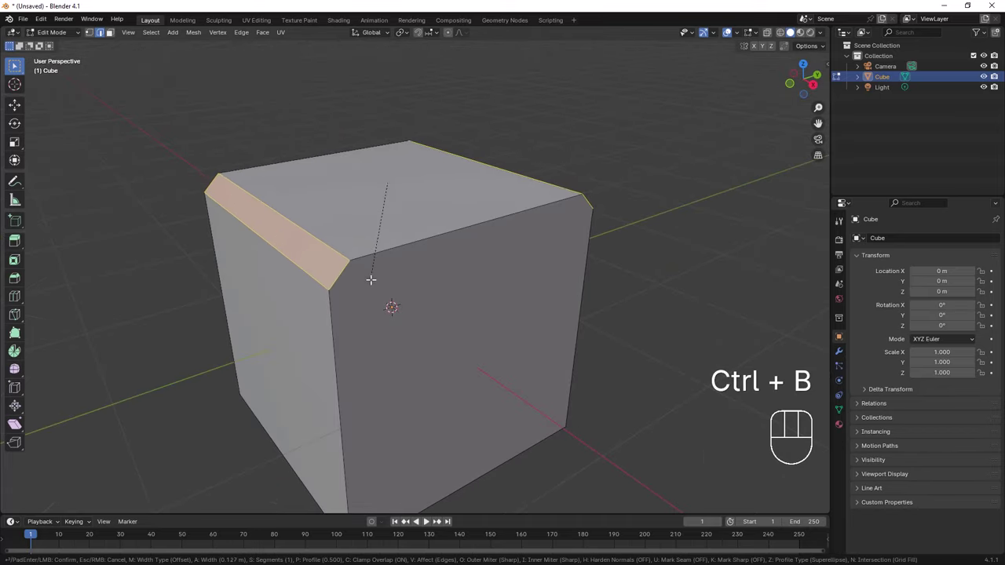
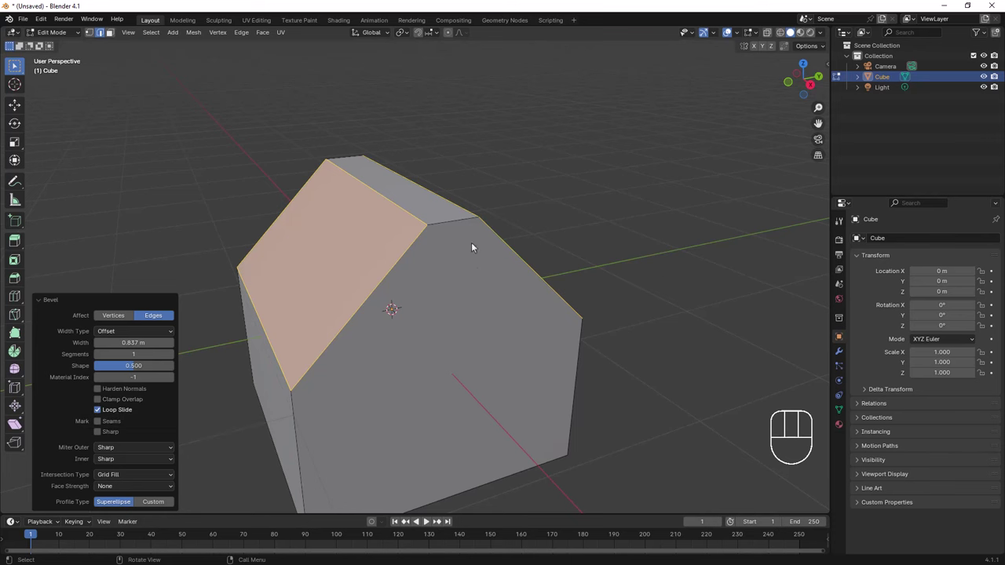
Move the end face along X to flatten the block into a thin bread slice
left_click_drag(469, 260, 452, 252)
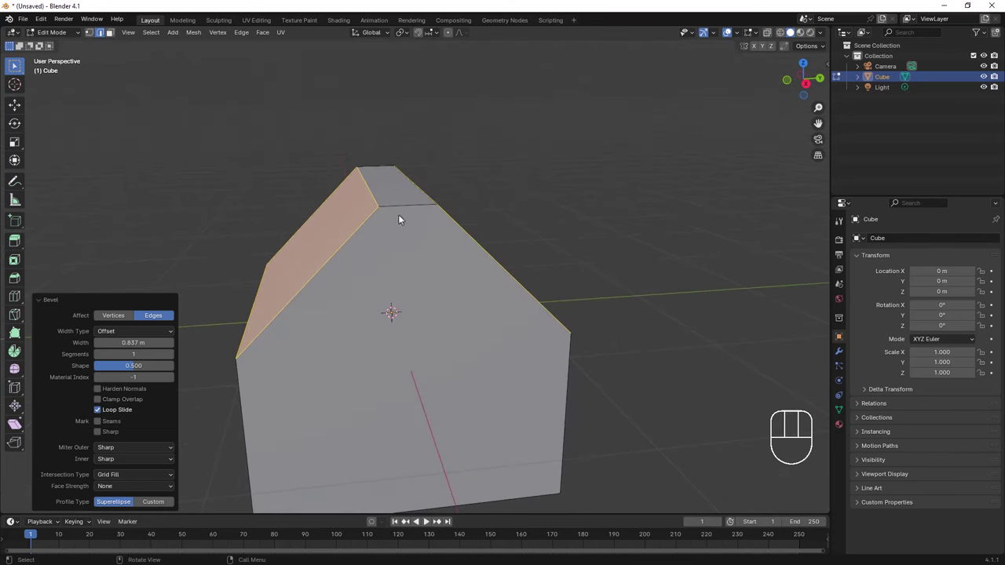
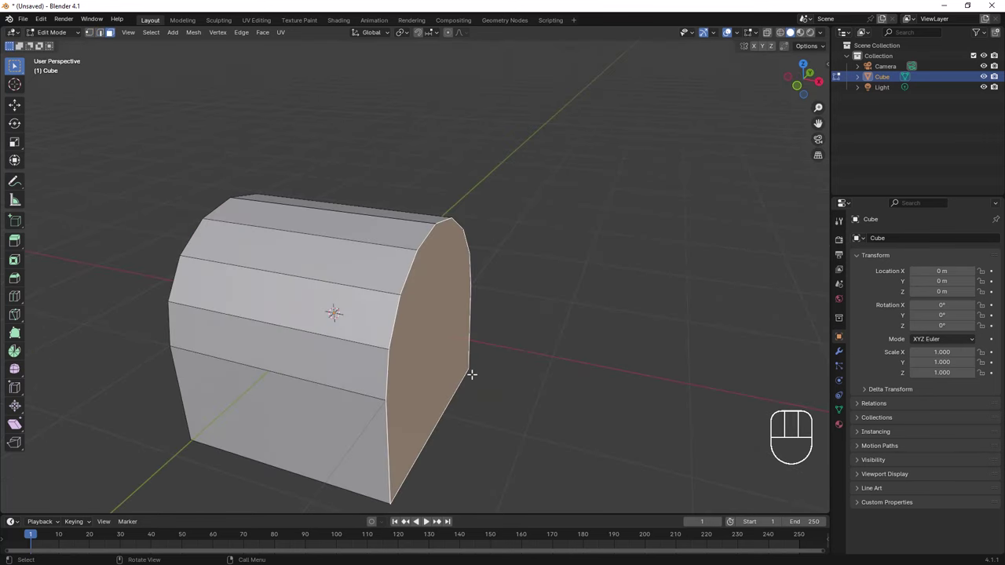
key("g")
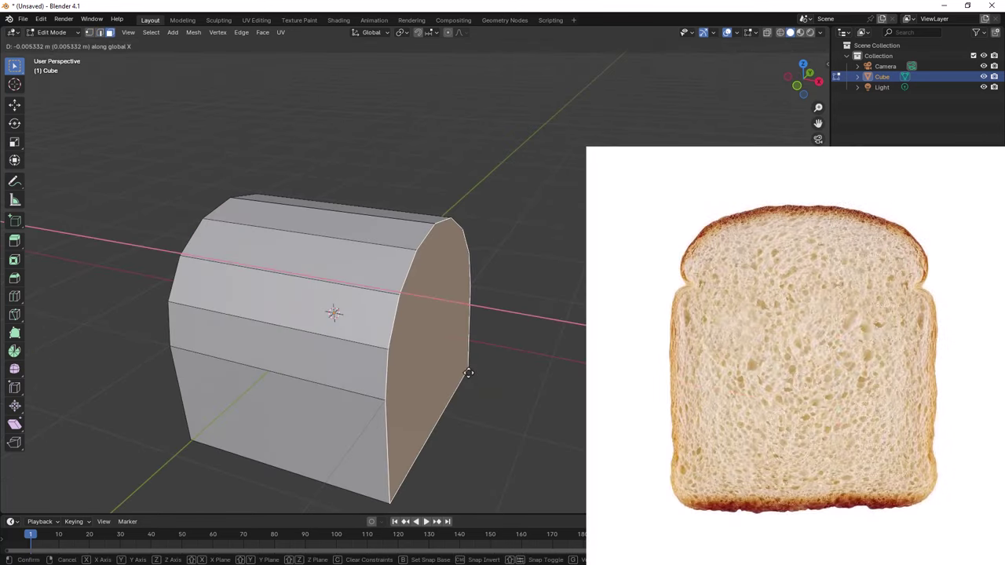
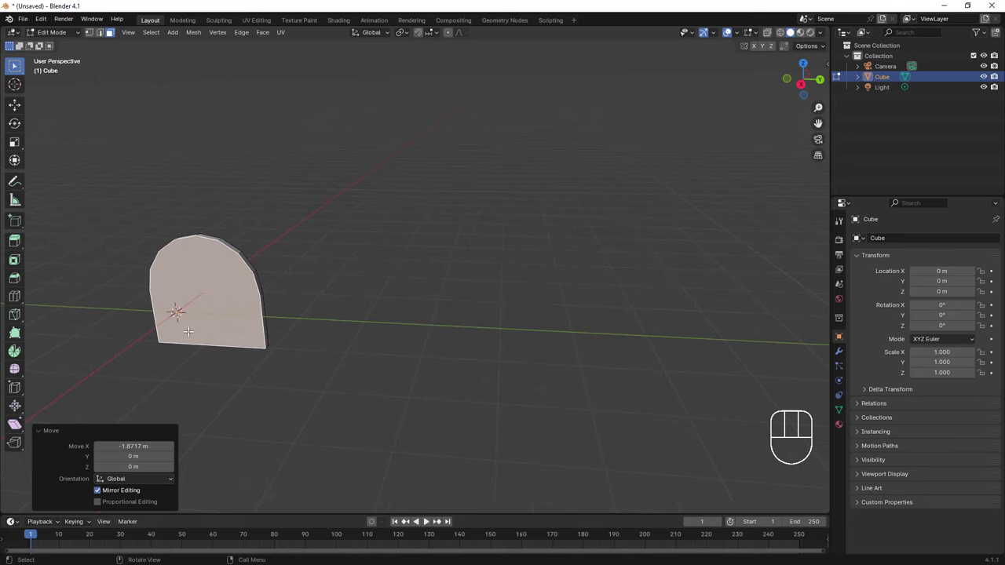
In Object Mode, add a second cube and move it along Y away from the slice
key("Tab")
middle_click(208, 335)
key("shift+a")
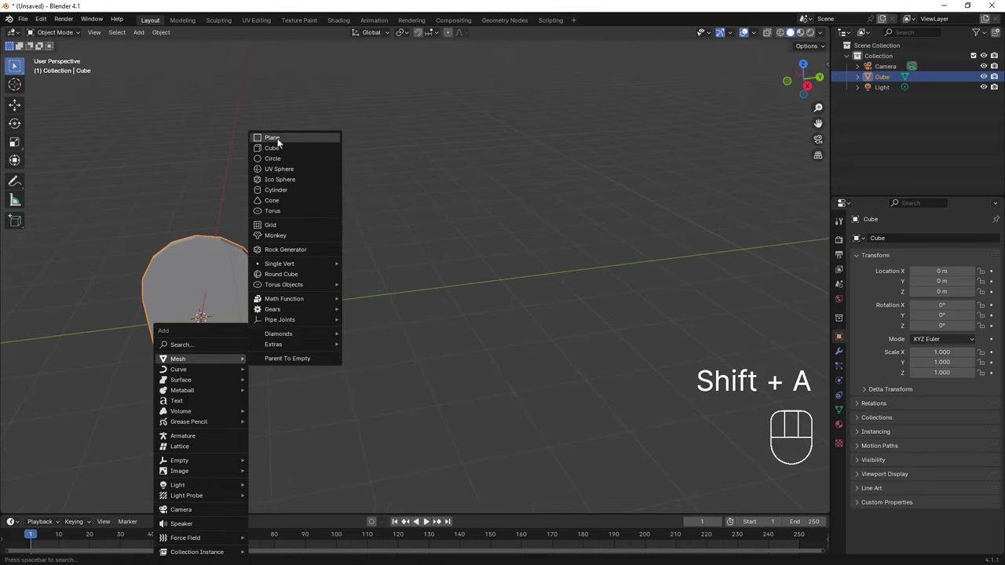
key("g")
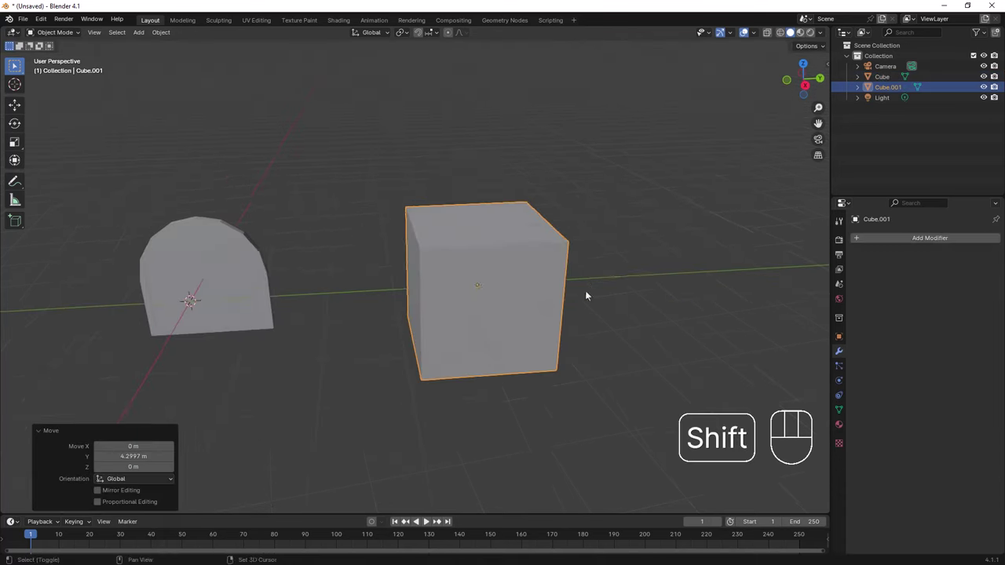
Add a Bevel modifier to Cube.001 and widen its Amount on the edges
left_click_drag(592, 278, 588, 252)
left_click_drag(586, 224, 530, 259)
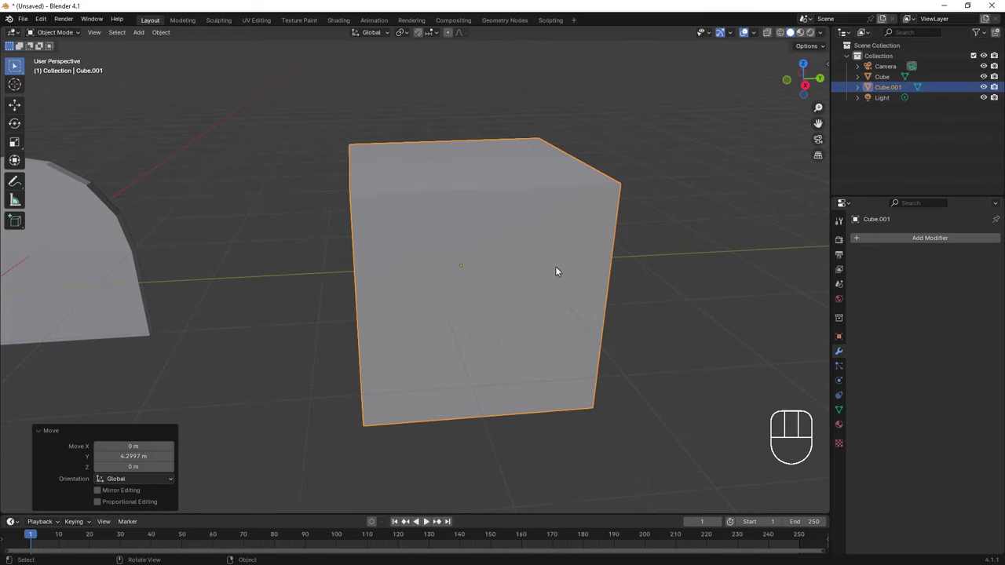
left_click_drag(913, 241, 775, 250)
left_click_drag(481, 257, 470, 261)
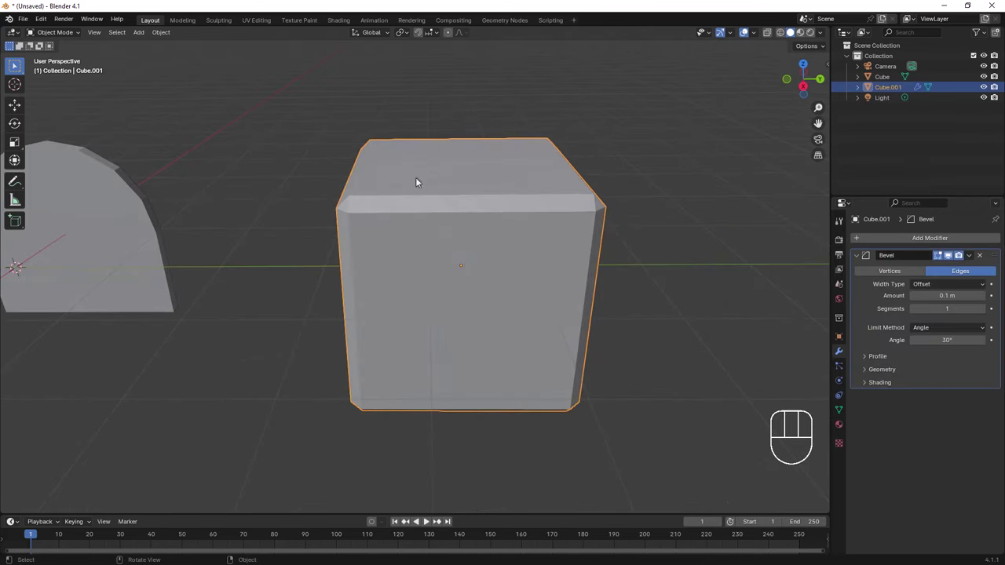
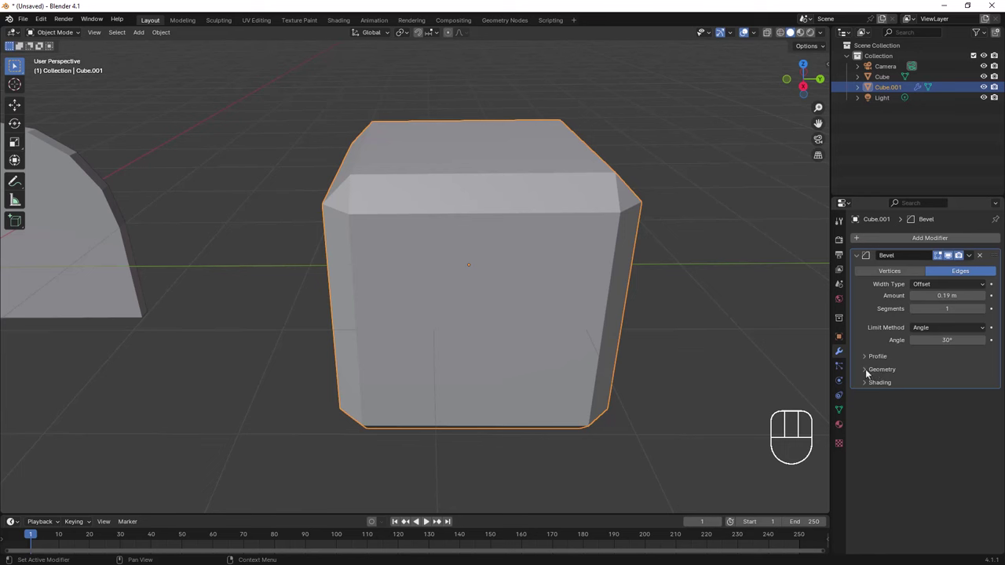
Expand the Bevel modifier's subpanels to reveal more settings
left_click(870, 371)
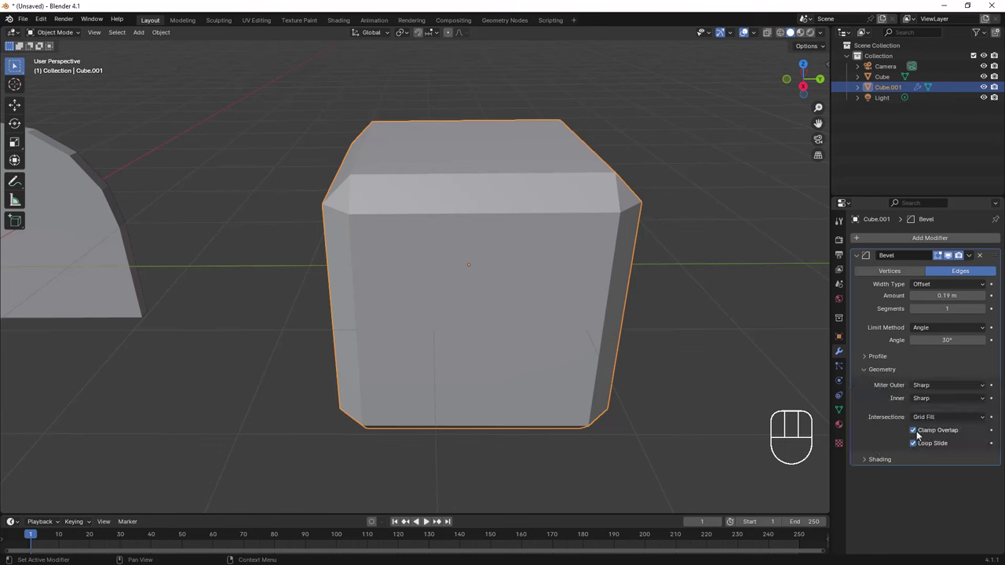
left_click(916, 433)
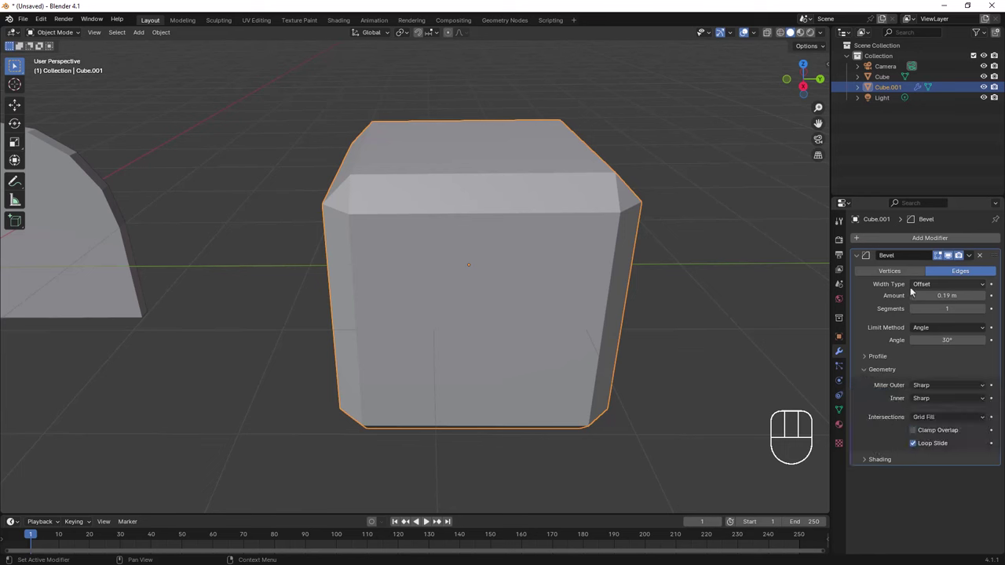
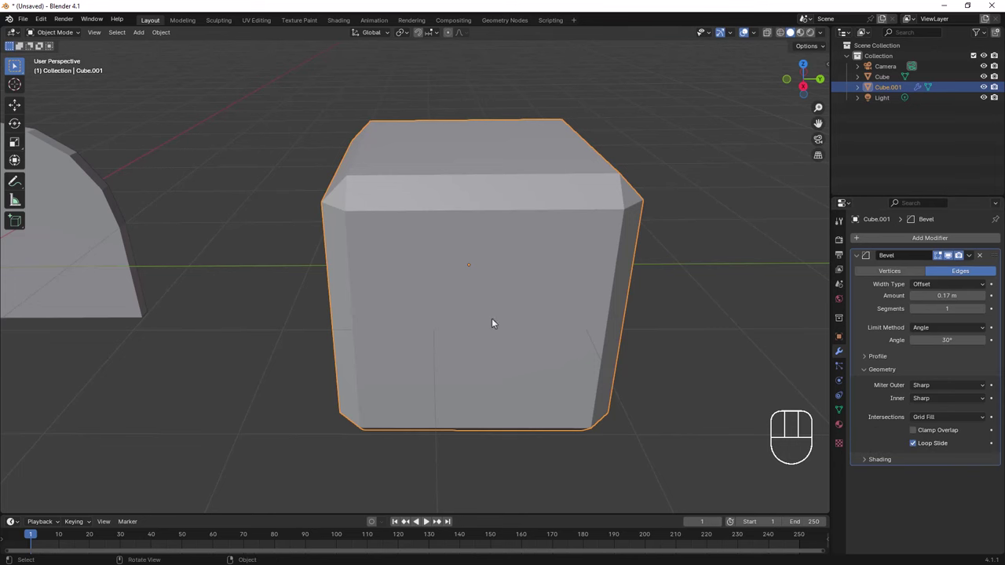
left_click_drag(486, 324, 525, 318)
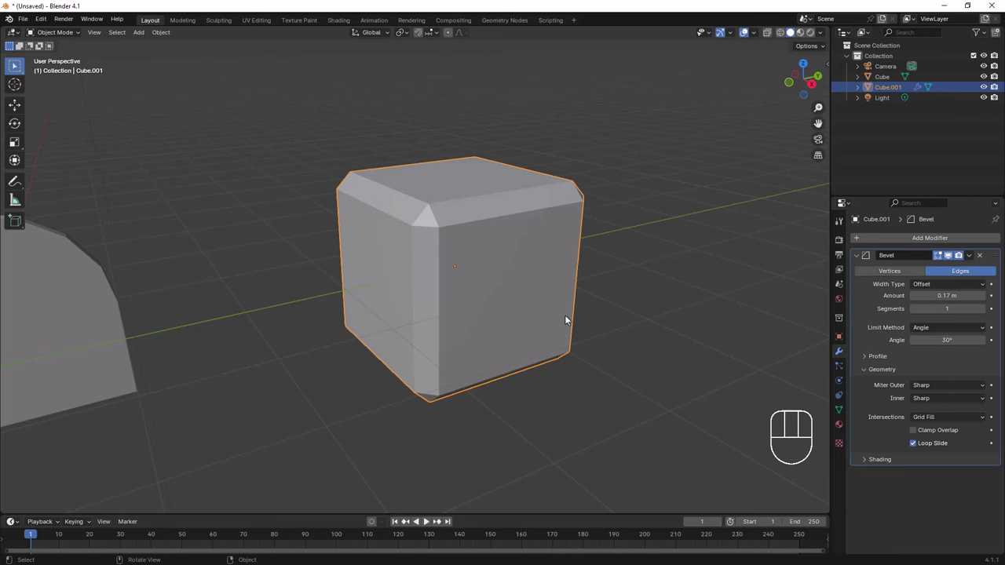
left_click_drag(504, 311, 560, 296)
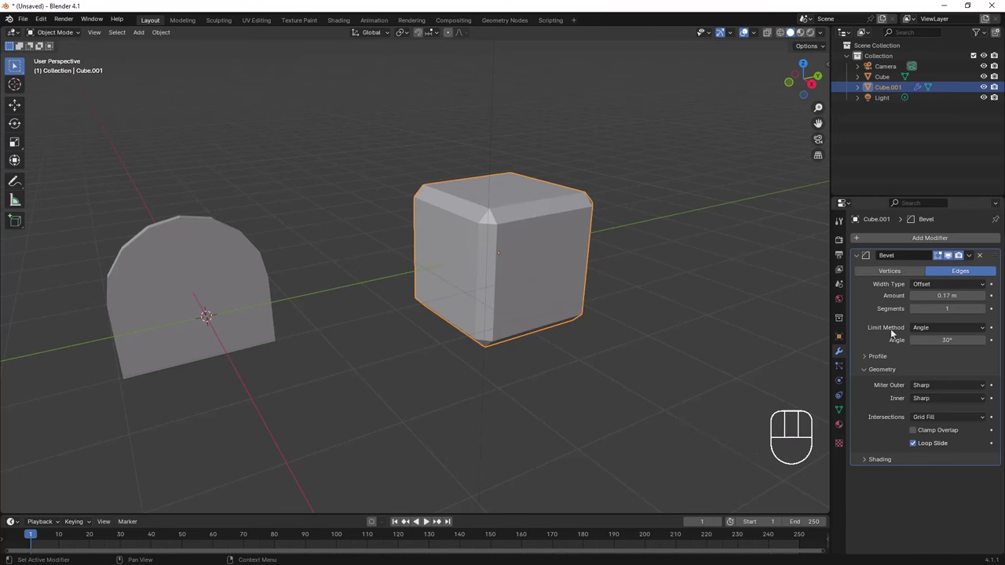
left_click_drag(580, 334, 585, 336)
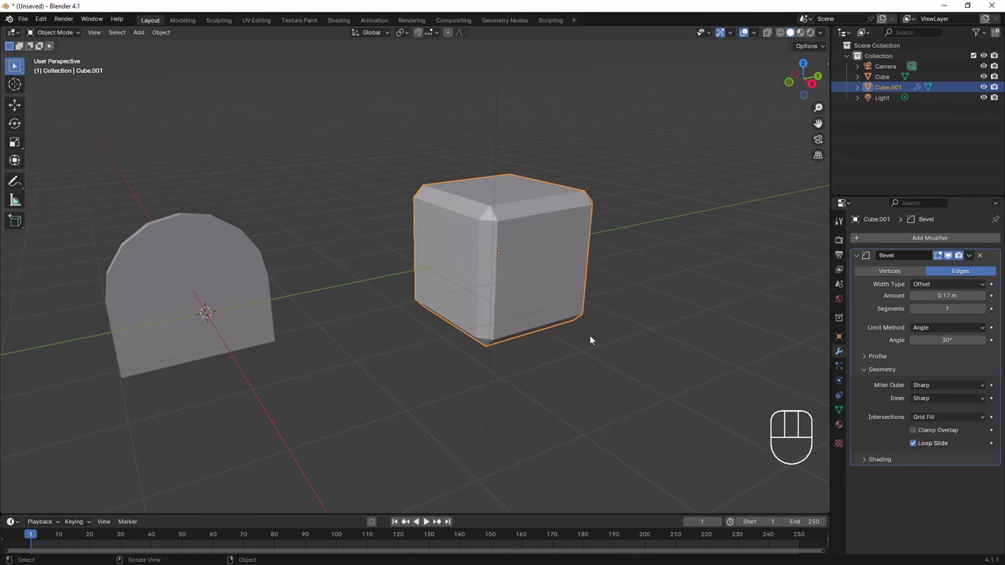